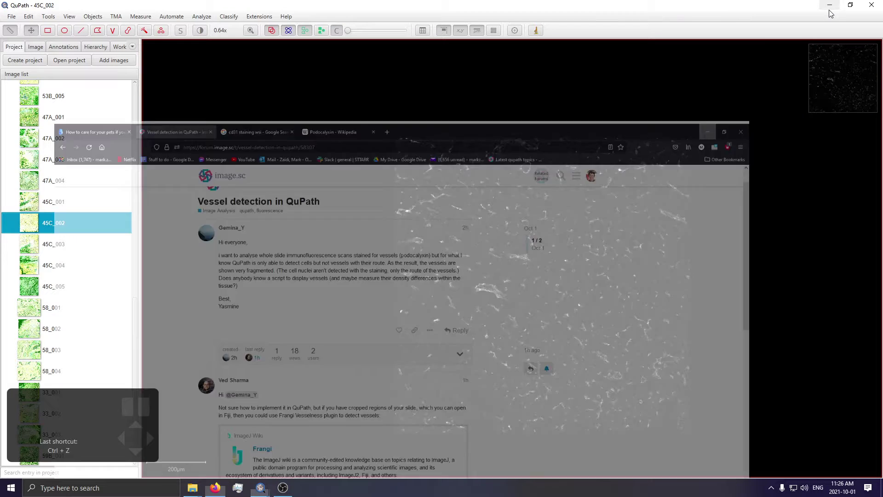
Zoom and pan across 45C_002 to bring CD31-stained vessels into close view
left_click_drag(622, 258, 579, 196)
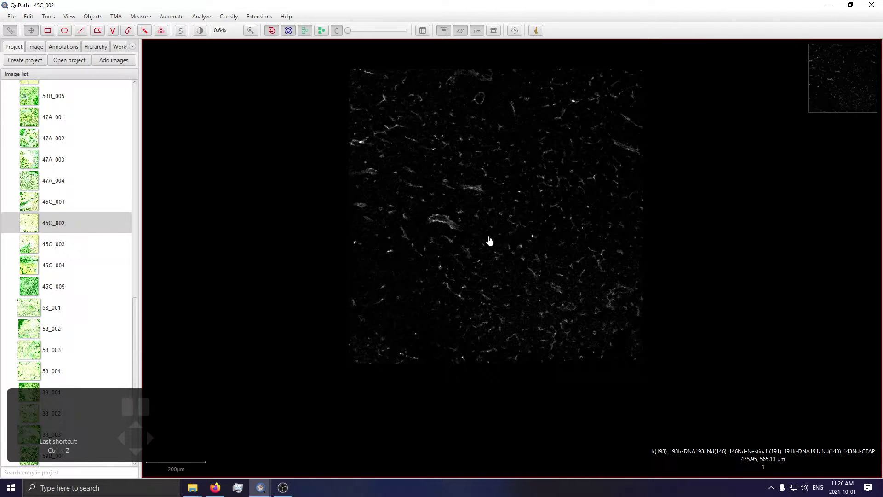
left_click_drag(469, 225, 452, 272)
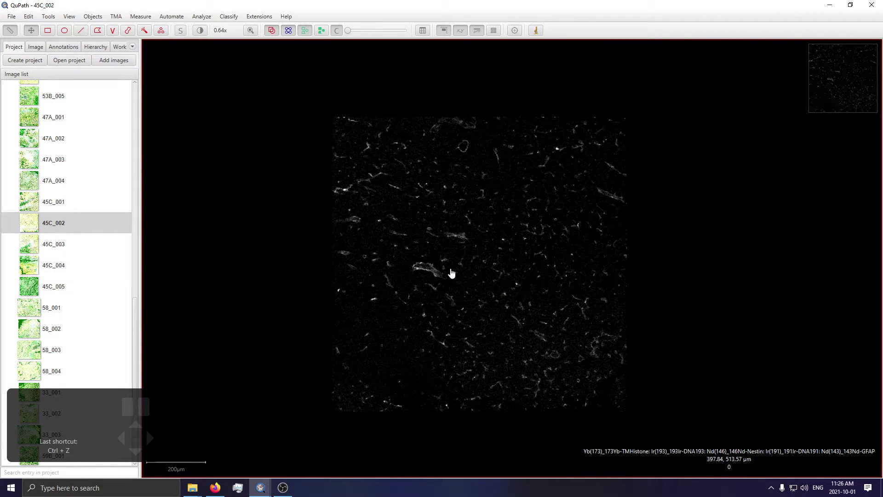
scroll("up", 3)
scroll("up", 3)
left_click_drag(627, 262, 622, 229)
scroll("down", 3)
left_click_drag(714, 231, 630, 187)
scroll("down", 3)
scroll("down", 3)
scroll("down", 3)
scroll("down", 3)
left_click_drag(521, 171, 545, 190)
left_click_drag(532, 207, 536, 251)
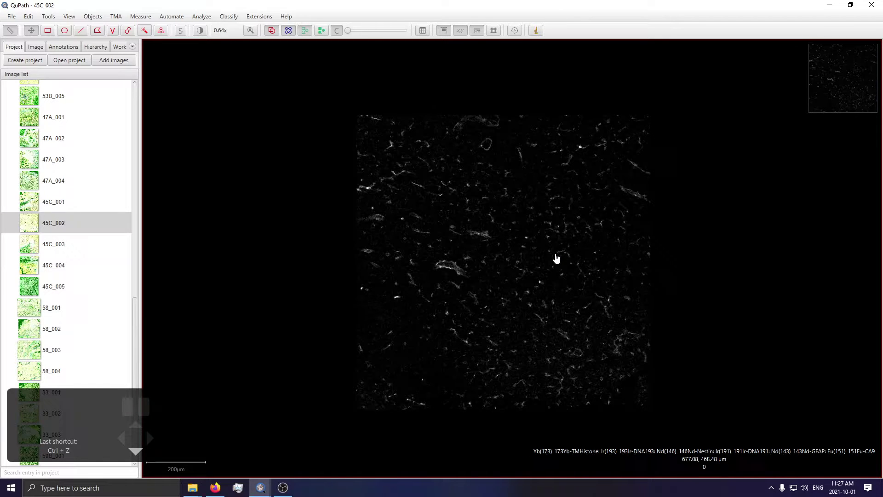
scroll("down", 3)
Start Create thresholder from Classify > Pixel classification on the CD31 channel with Gaussian prefilter
left_click(203, 18)
scroll("down", 3)
scroll("down", 3)
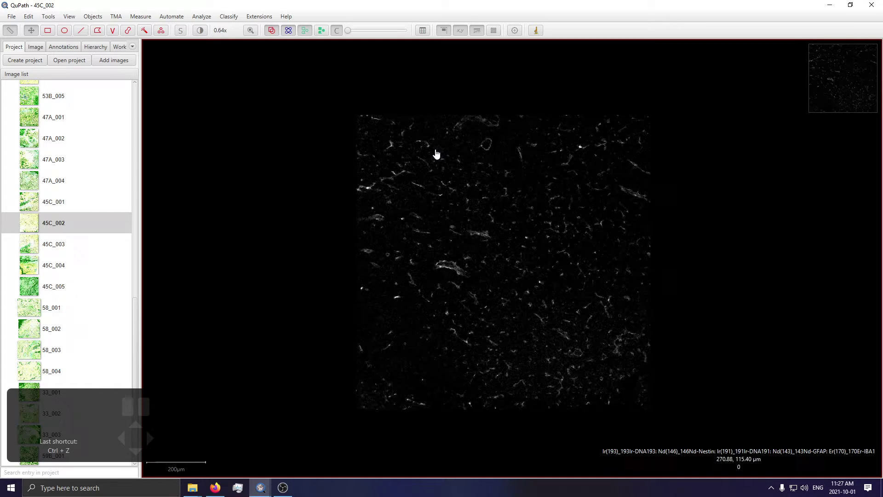
left_click(234, 20)
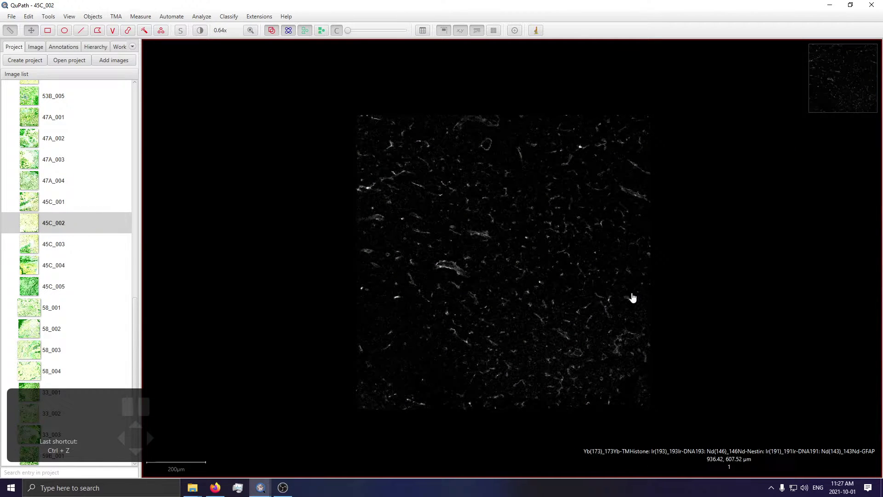
scroll("up", 3)
left_click_drag(631, 296, 607, 288)
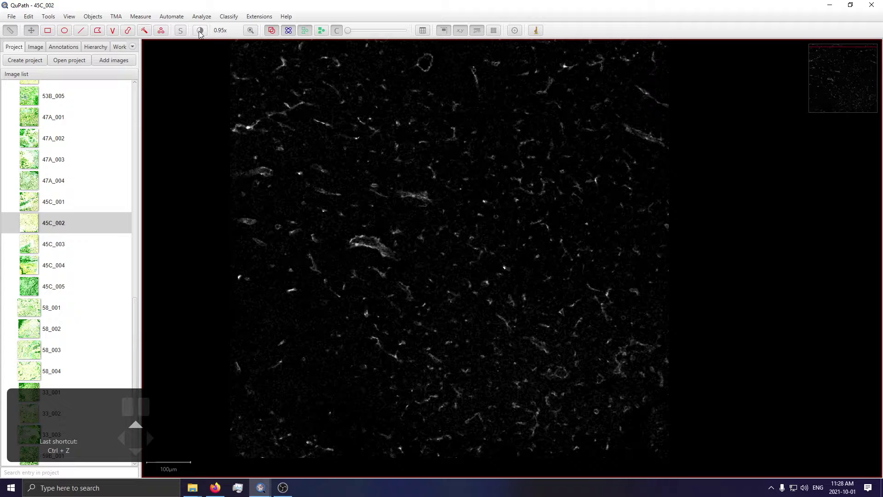
scroll("up", 3)
left_click_drag(648, 255, 664, 273)
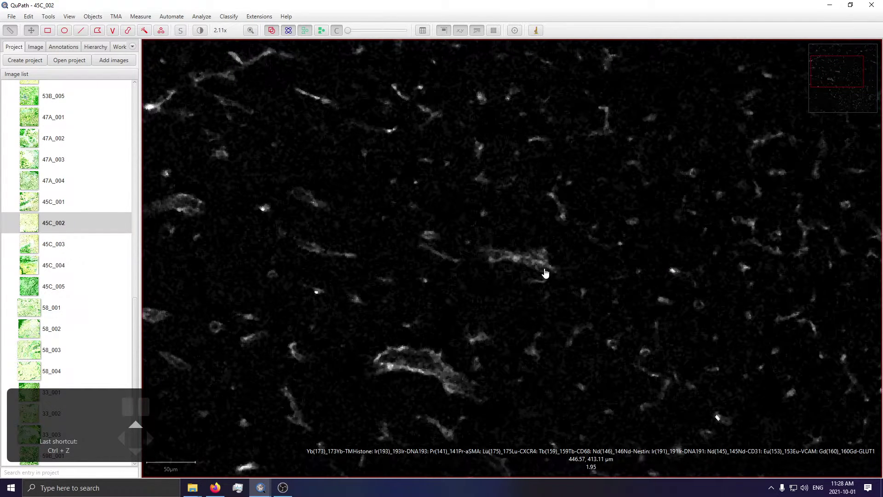
scroll("up", 3)
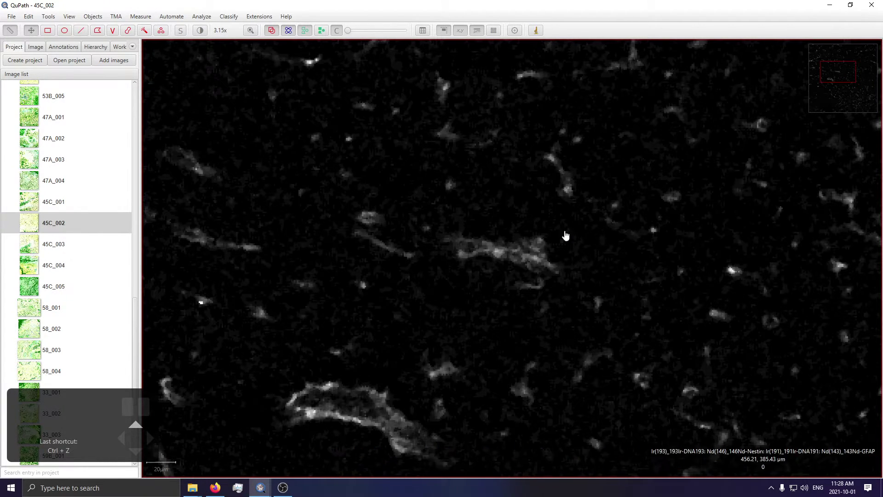
scroll("up", 3)
scroll("up", 3)
scroll("down", 3)
left_click_drag(546, 234, 553, 224)
left_click_drag(554, 227, 544, 217)
Raise the overlay opacity so the live CD31 threshold shows as a blue vessel overlay
left_click(232, 20)
scroll("down", 3)
scroll("down", 3)
scroll("down", 3)
scroll("down", 3)
scroll("down", 3)
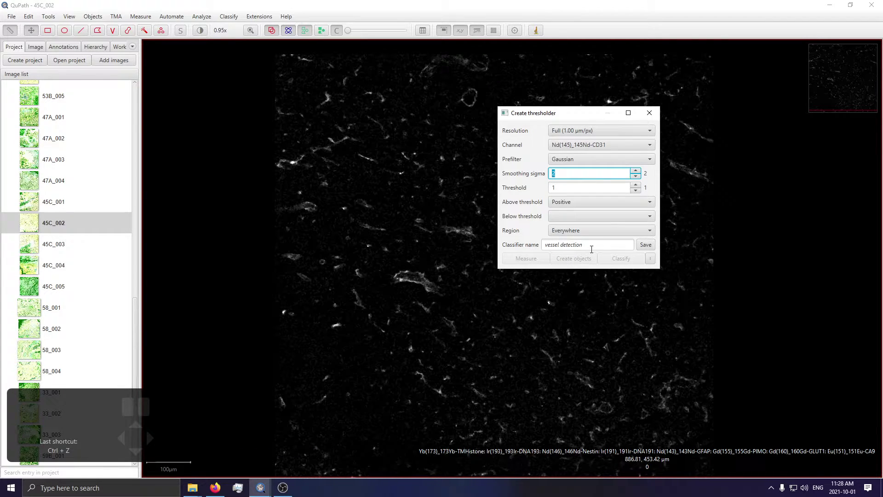
left_click_drag(349, 34, 412, 45)
left_click(91, 19)
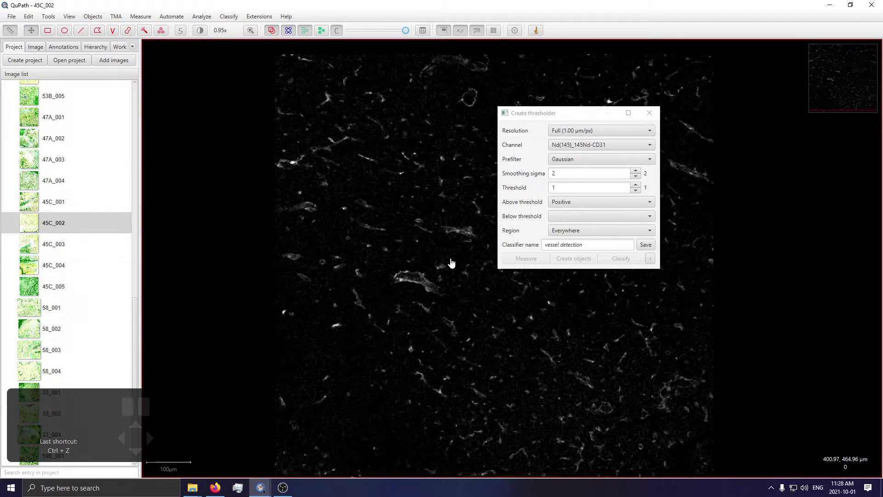
Check the overlay across the image and expand the thresholder's region choice
left_click_drag(405, 267, 306, 252)
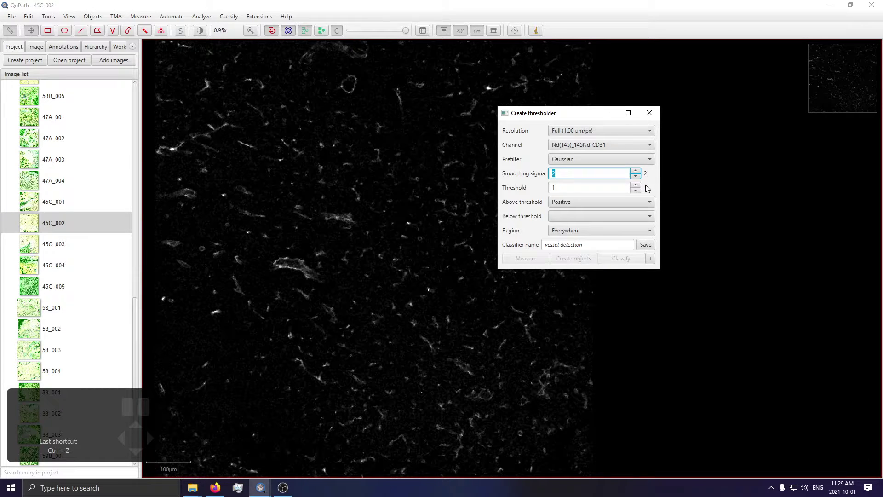
left_click(329, 34)
left_click(327, 35)
left_click(354, 192)
left_click_drag(324, 199, 452, 208)
double_click(415, 185)
left_click_drag(415, 197, 358, 187)
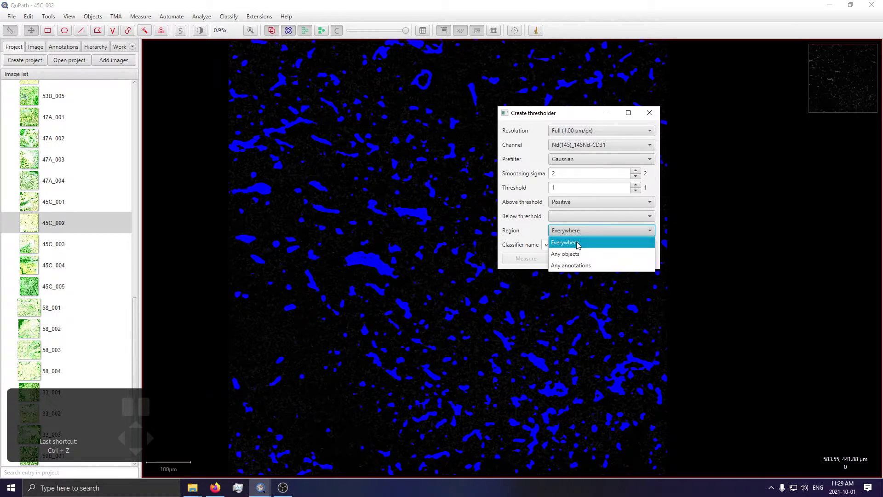
Inspect the thresholded vessel overlay at several zoom levels across the tissue
scroll("up", 3)
left_click_drag(398, 156, 416, 273)
left_click_drag(396, 33, 314, 36)
left_click_drag(405, 31, 489, 72)
scroll("up", 3)
scroll("up", 3)
scroll("up", 3)
left_click(390, 254)
Set smoothing sigma 3 and threshold 1.5, verify the overlay, and save as 'vessel detection'
left_click_drag(406, 35, 456, 39)
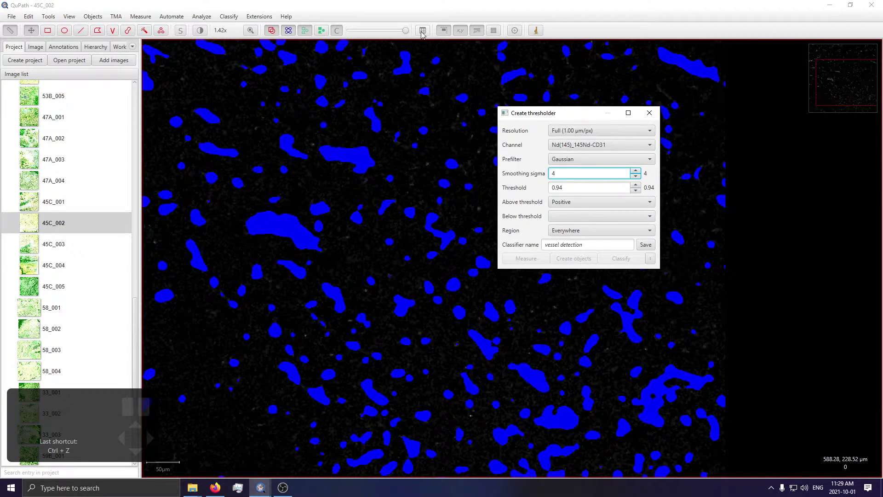
left_click_drag(407, 35, 446, 47)
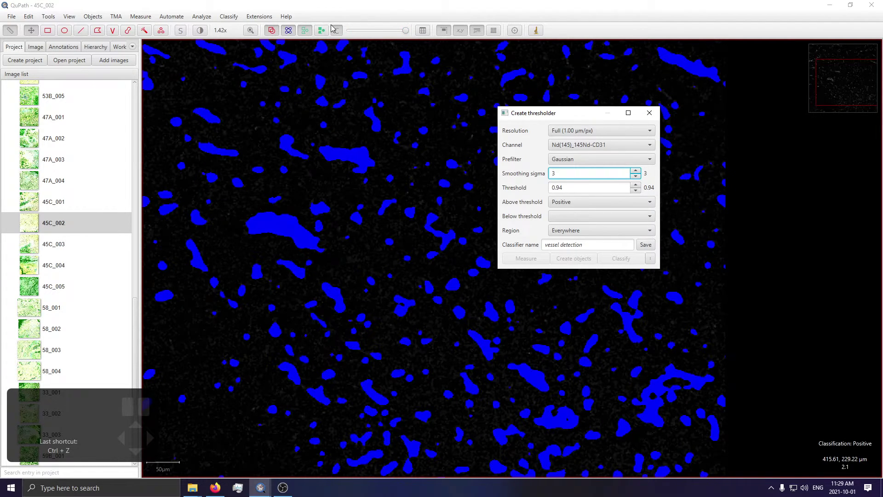
left_click_drag(404, 35, 546, 59)
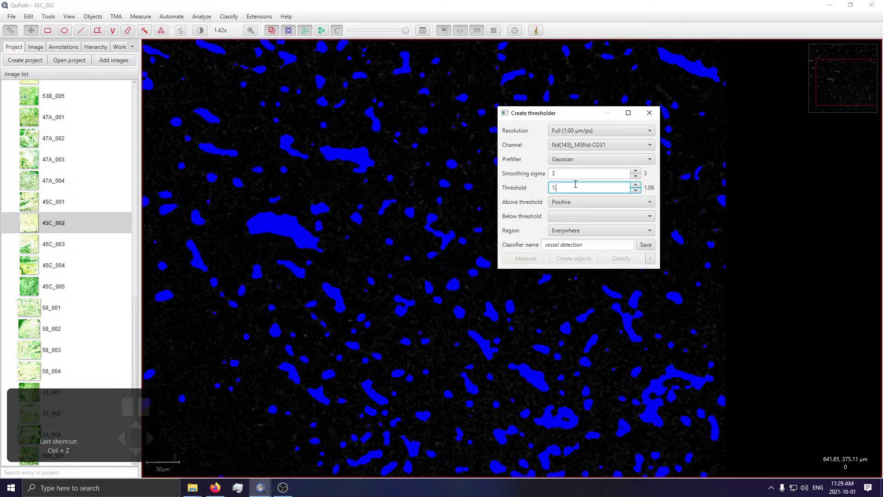
left_click(320, 224)
left_click_drag(374, 182, 533, 366)
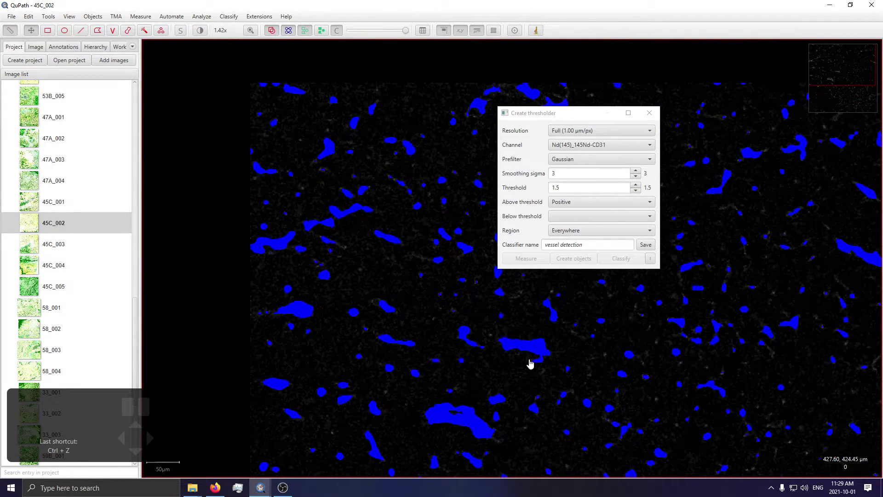
left_click_drag(502, 343, 327, 239)
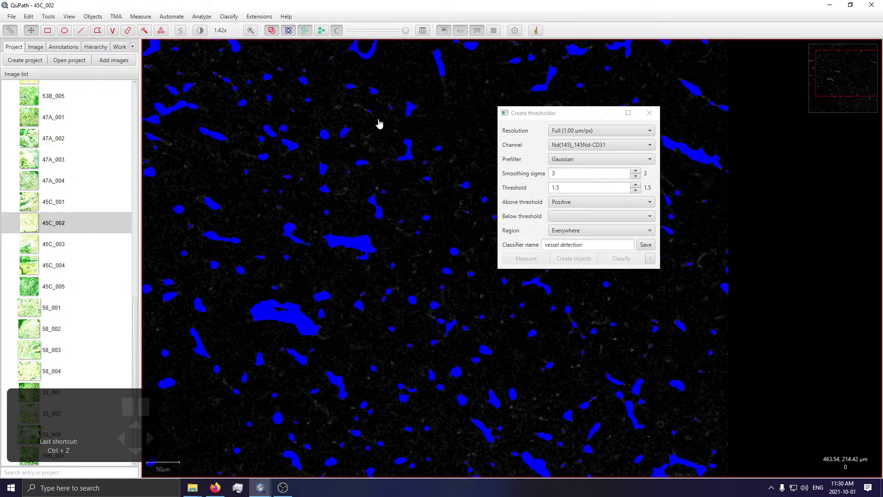
left_click(412, 33)
left_click_drag(407, 35, 464, 69)
left_click_drag(447, 246, 488, 298)
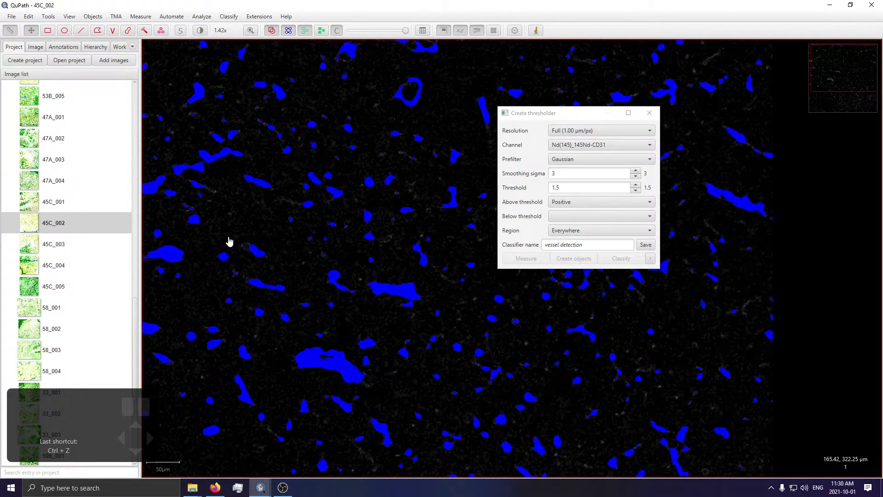
left_click_drag(253, 243, 260, 290)
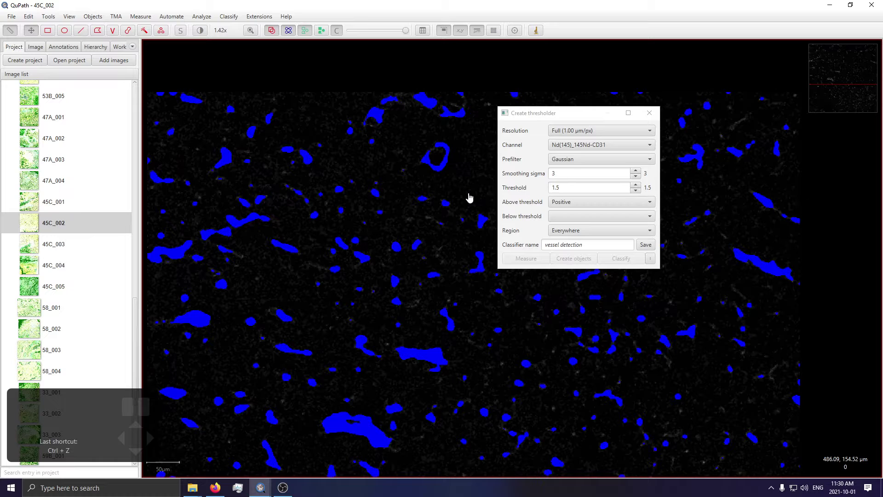
left_click_drag(452, 252, 386, 234)
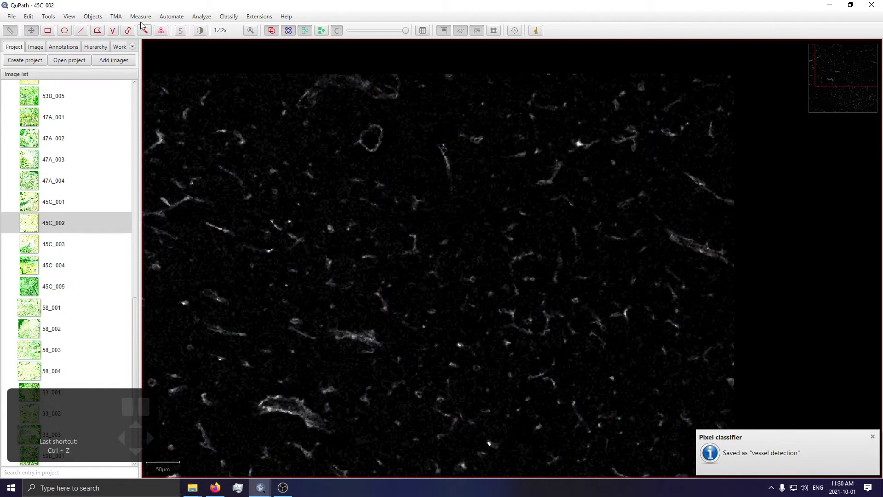
Confirm overwriting the classifier, zoom out and create a full-image rectangle annotation (Ctrl+Shift+A)
left_click(224, 19)
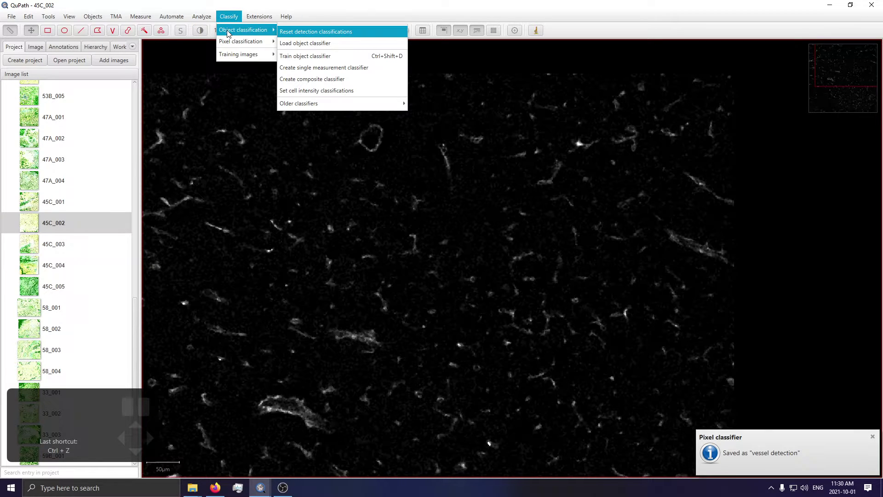
left_click(570, 355)
scroll("down", 3)
left_click_drag(521, 315, 496, 240)
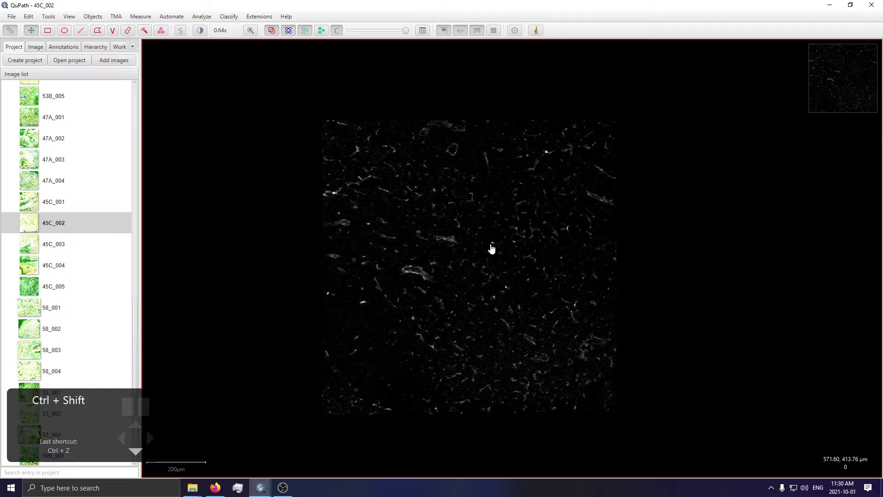
key("ctrl+shift+a")
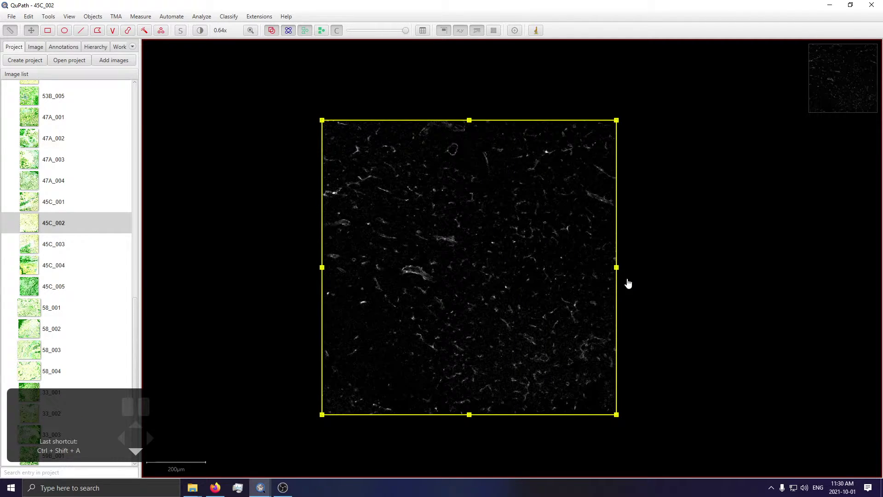
Load 'vessel detection' and set Create objects to detections, minimum size 20 µm², hole size 2,000 µm²
left_click(202, 20)
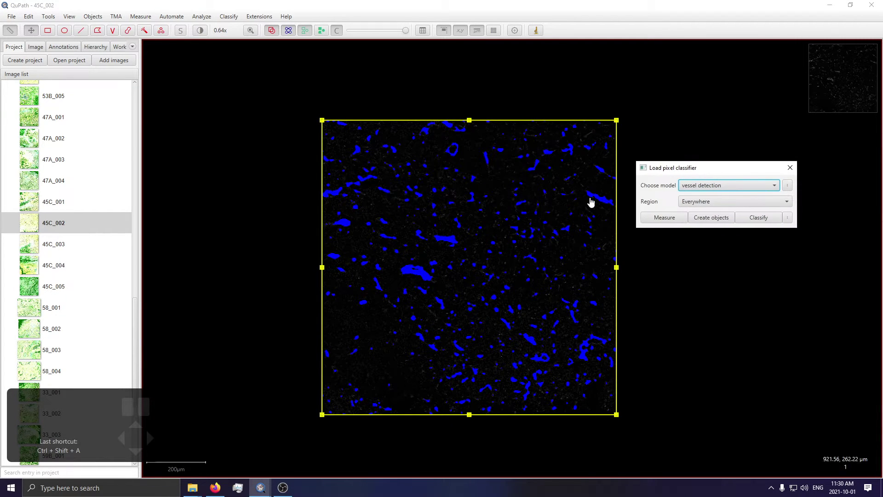
scroll("up", 3)
scroll("up", 3)
scroll("down", 3)
scroll("down", 3)
scroll("down", 3)
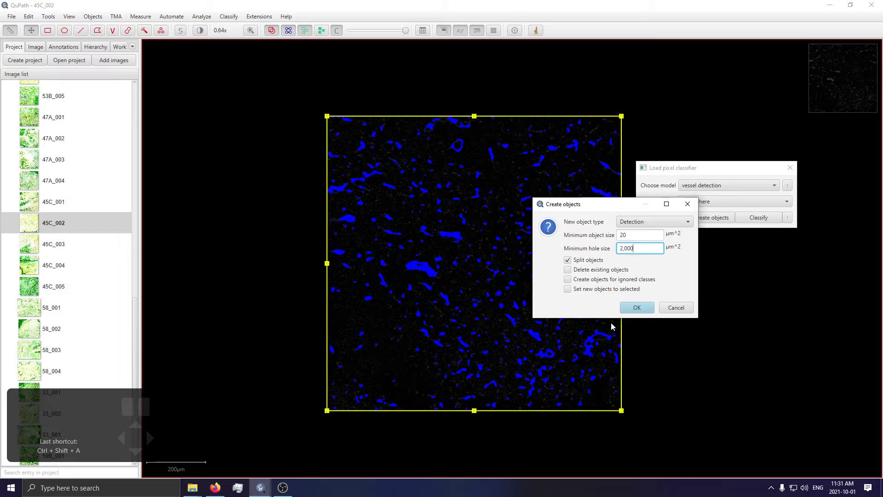
Confirm Create objects so vessel detections are generated inside the whole-image annotation
scroll("up", 3)
scroll("up", 3)
left_click(309, 37)
scroll("up", 3)
left_click(309, 36)
left_click(309, 36)
left_click(311, 34)
Zoom and pan around 45C_002 to inspect the blue-outlined vessel detections
scroll("down", 3)
scroll("down", 3)
left_click(568, 153)
scroll("down", 3)
scroll("up", 3)
scroll("down", 3)
left_click_drag(495, 279, 471, 158)
left_click_drag(558, 244, 588, 233)
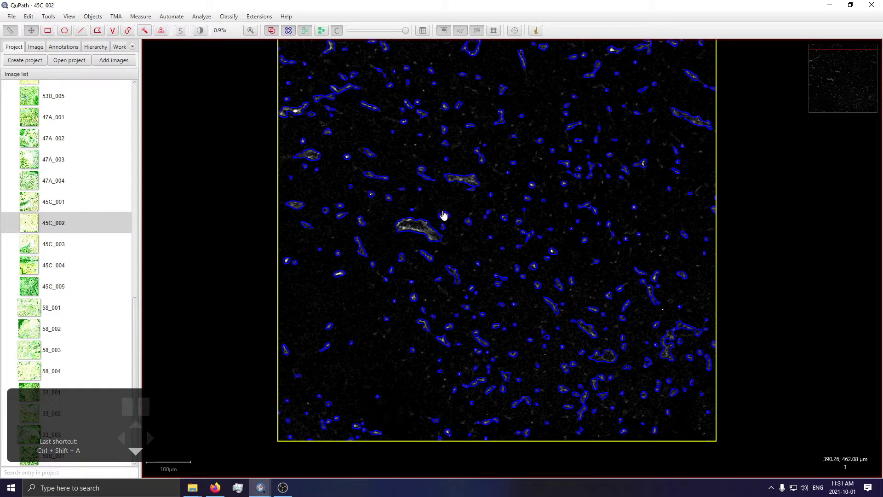
scroll("up", 3)
scroll("up", 3)
scroll("down", 3)
left_click(732, 207)
scroll("down", 3)
scroll("up", 3)
scroll("up", 3)
scroll("up", 3)
left_click_drag(616, 242, 482, 382)
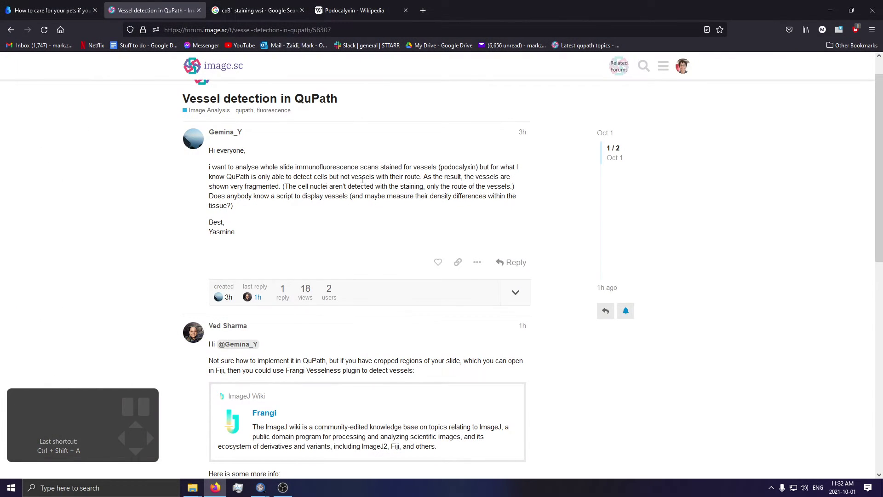
scroll("down", 3)
left_click_drag(130, 139, 79, 47)
Browse the annotation and detection entries in the left-hand object panel
scroll("down", 3)
left_click(33, 45)
left_click(65, 52)
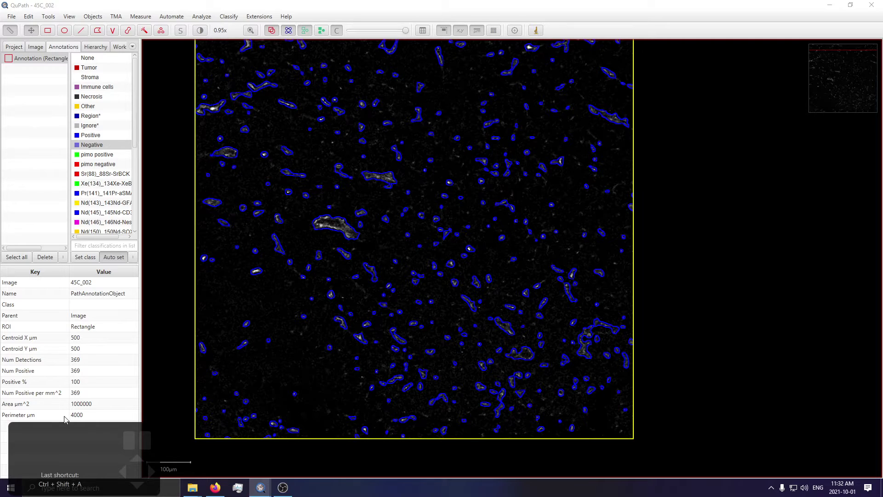
left_click(90, 405)
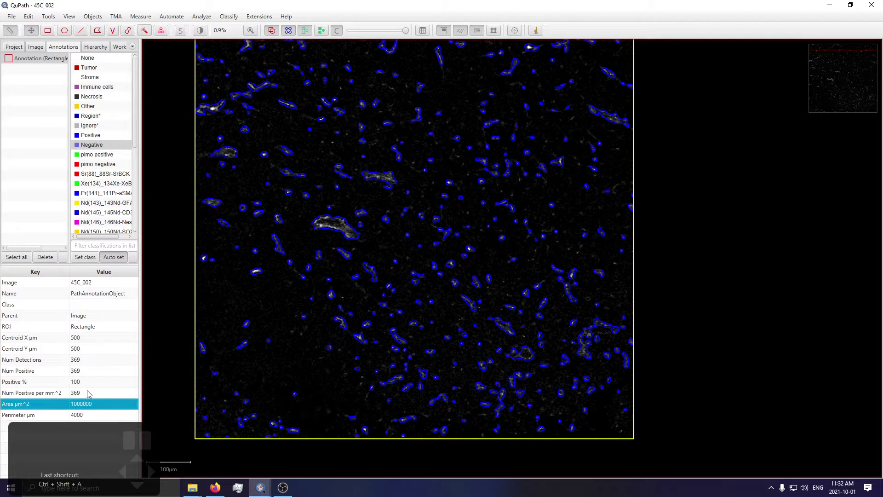
left_click(87, 395)
left_click(78, 374)
left_click(84, 367)
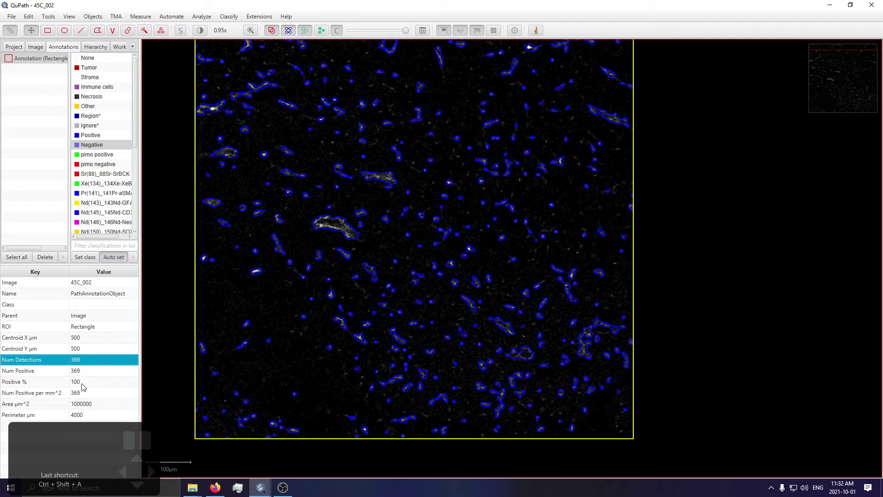
left_click(84, 399)
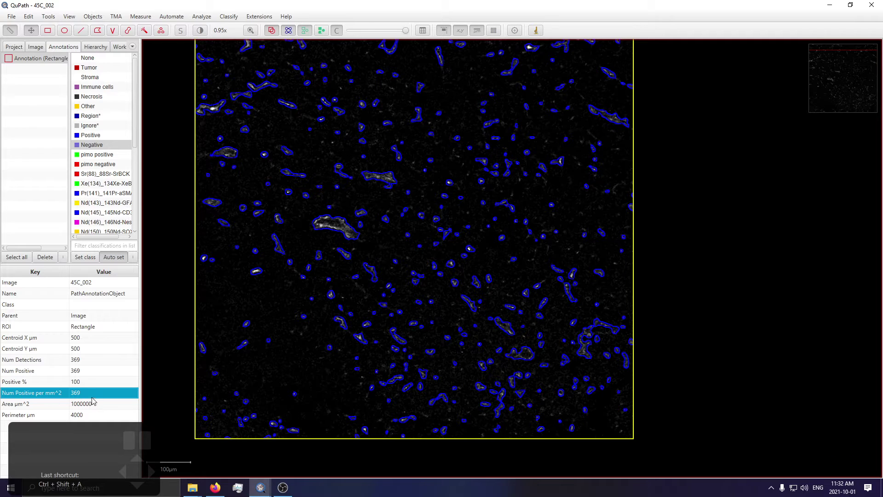
left_click(83, 361)
left_click(82, 395)
Pan and zoom across the annotated image to review the existing vessel outlines
scroll("down", 3)
scroll("down", 3)
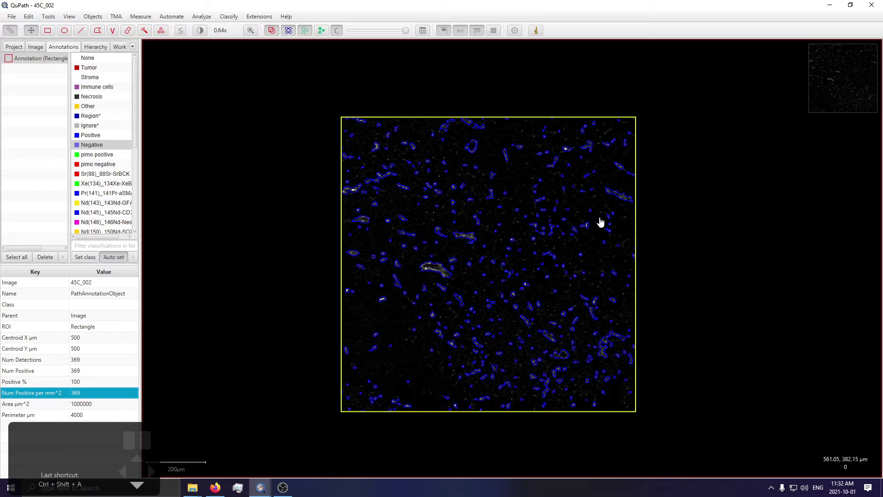
left_click_drag(654, 220, 603, 188)
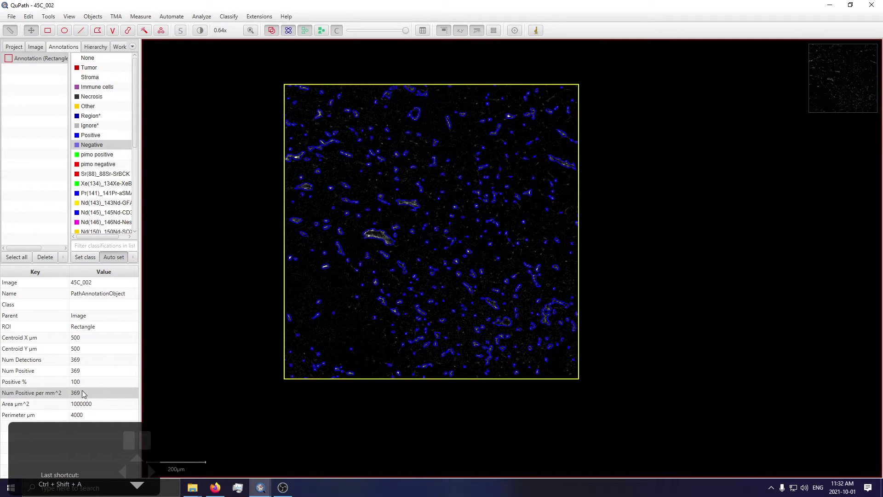
double_click(89, 395)
scroll("down", 3)
scroll("up", 3)
scroll("up", 3)
scroll("up", 3)
scroll("up", 3)
scroll("down", 3)
scroll("up", 3)
scroll("down", 3)
left_click_drag(262, 99, 416, 118)
scroll("down", 3)
scroll("up", 3)
scroll("up", 3)
scroll("down", 3)
left_click_drag(682, 241, 701, 247)
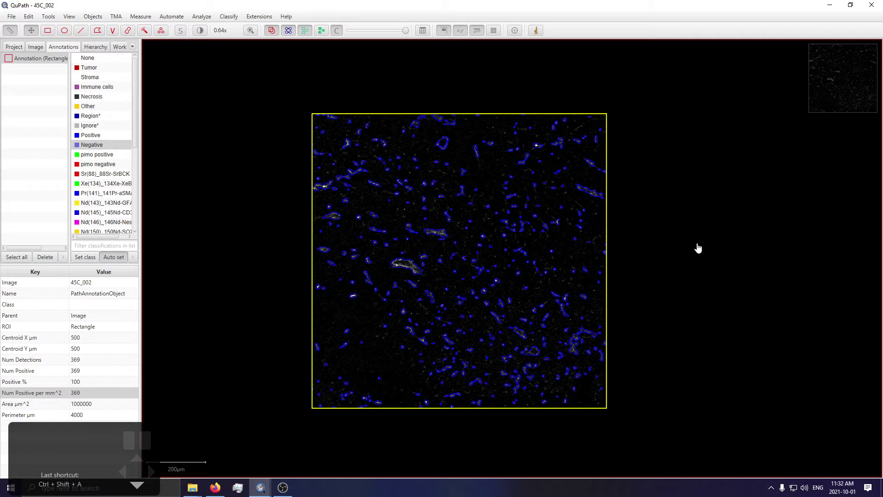
scroll("up", 3)
scroll("down", 3)
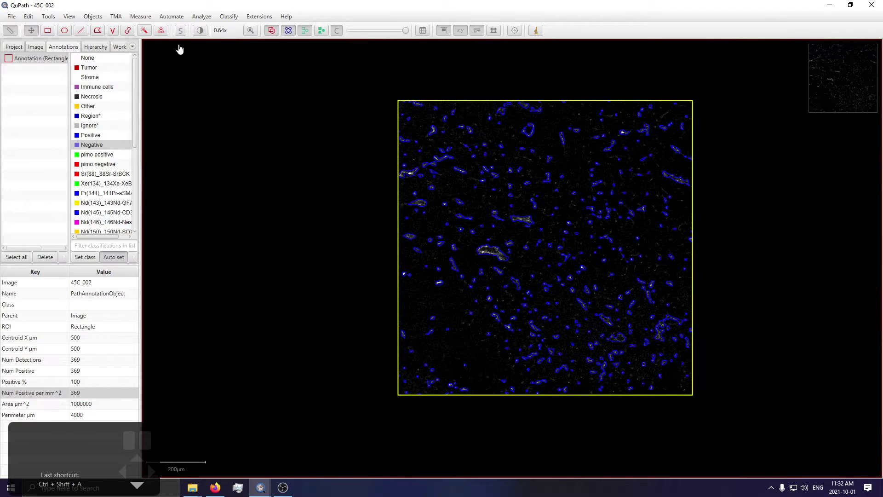
Launch Train pixel classifier from Classify > Pixel classification
left_click(221, 19)
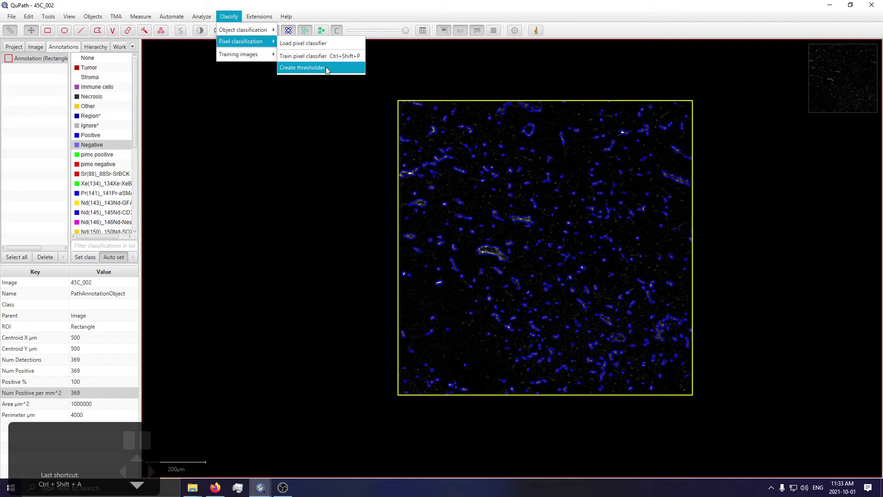
scroll("down", 3)
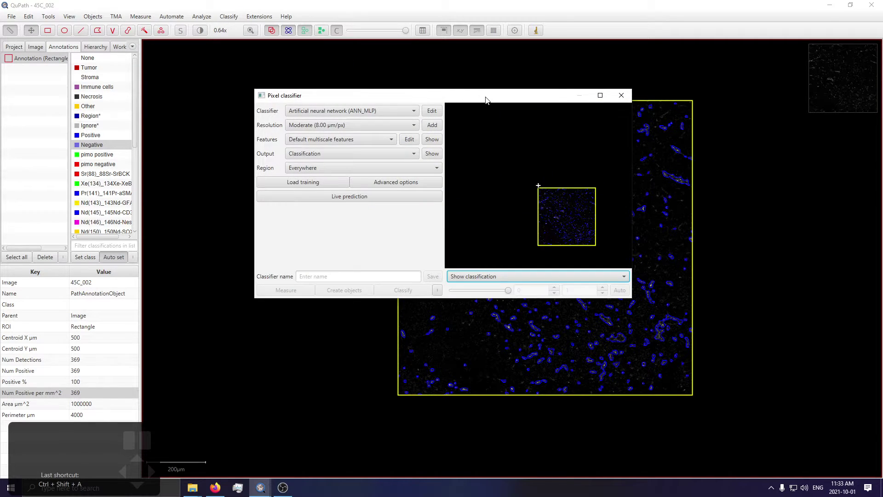
left_click(240, 140)
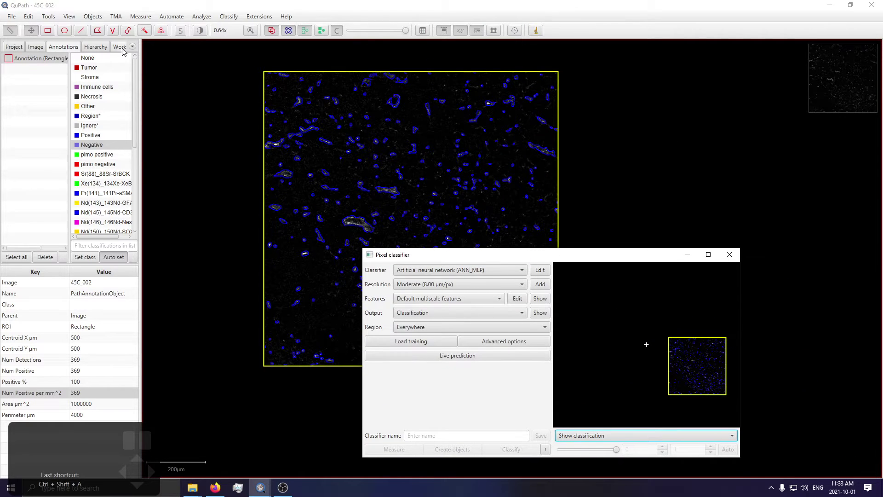
Remove all existing vessel detections via Objects > Delete > Delete all detections
left_click(93, 21)
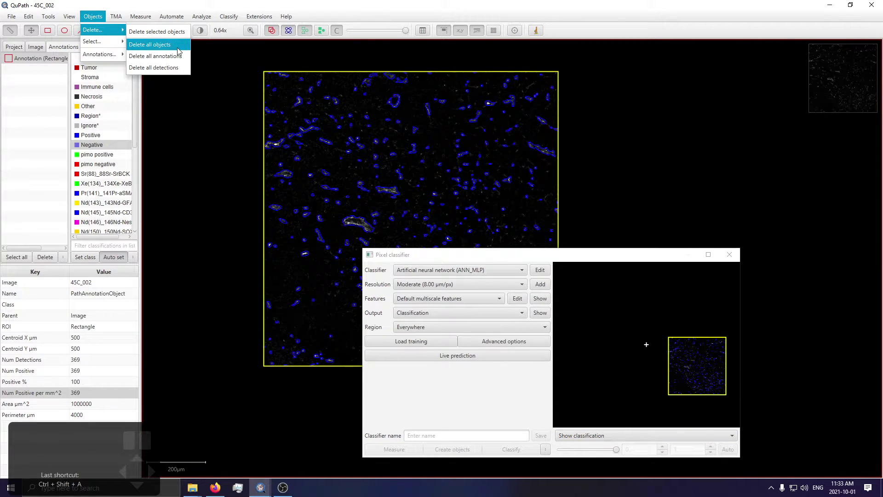
scroll("up", 3)
scroll("down", 3)
scroll("down", 3)
scroll("down", 3)
scroll("down", 3)
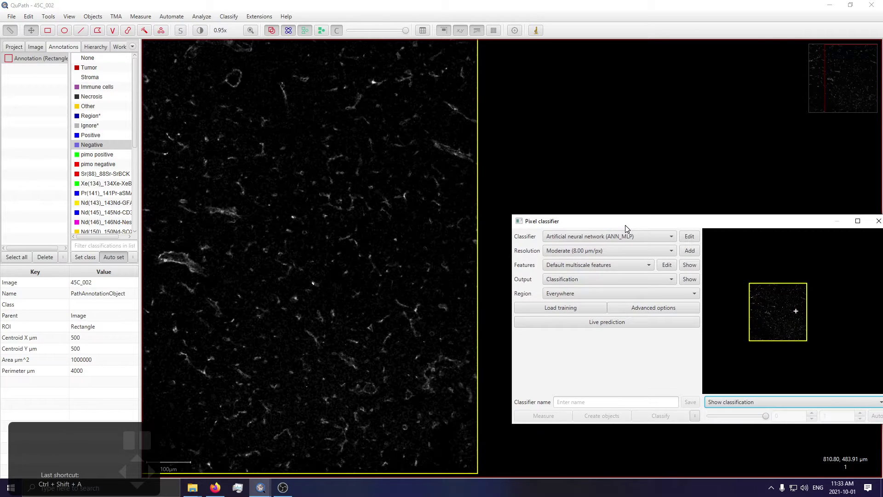
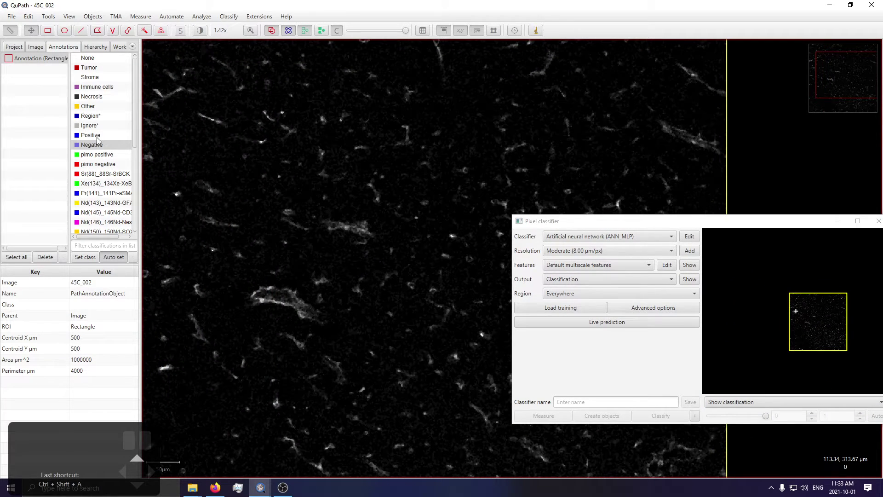
Trace several bright vessels on 45C_002 as Positive-class outlines using the brush and wand tools
left_click(94, 137)
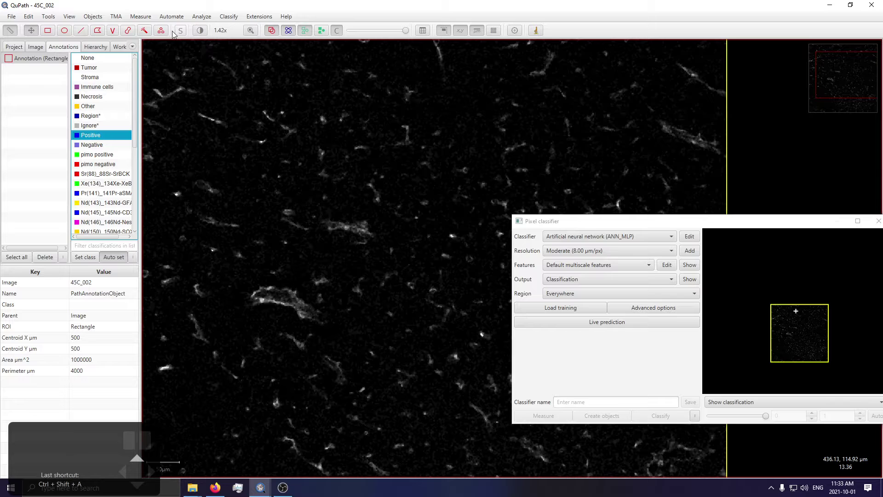
left_click(147, 34)
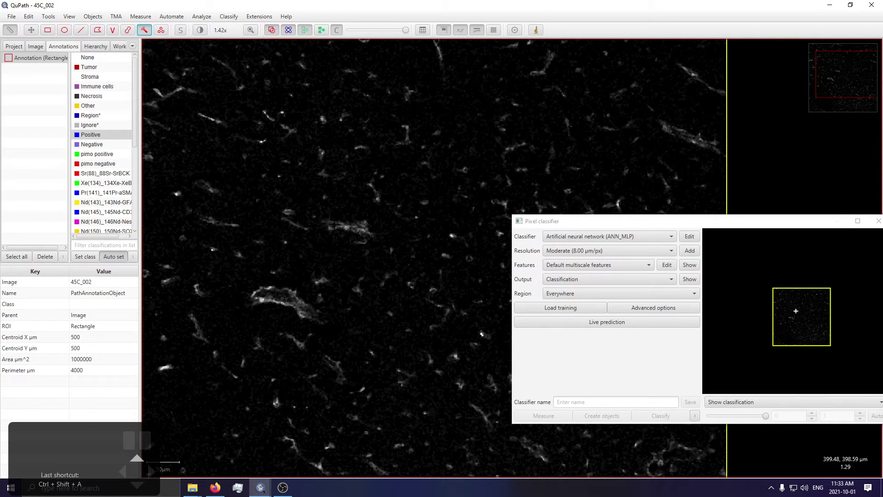
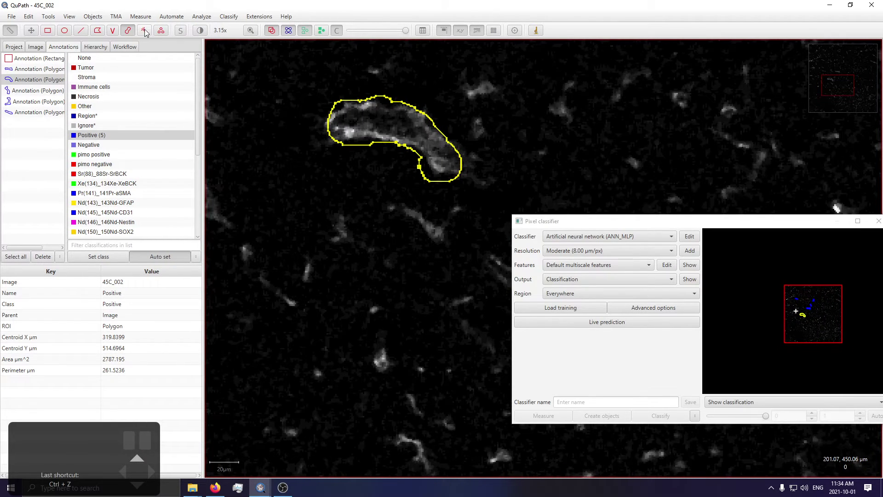
left_click(149, 37)
scroll("down", 3)
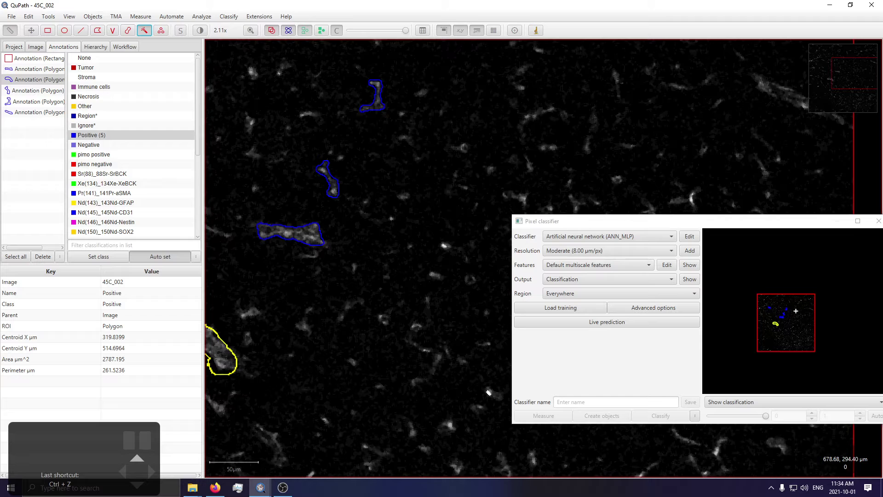
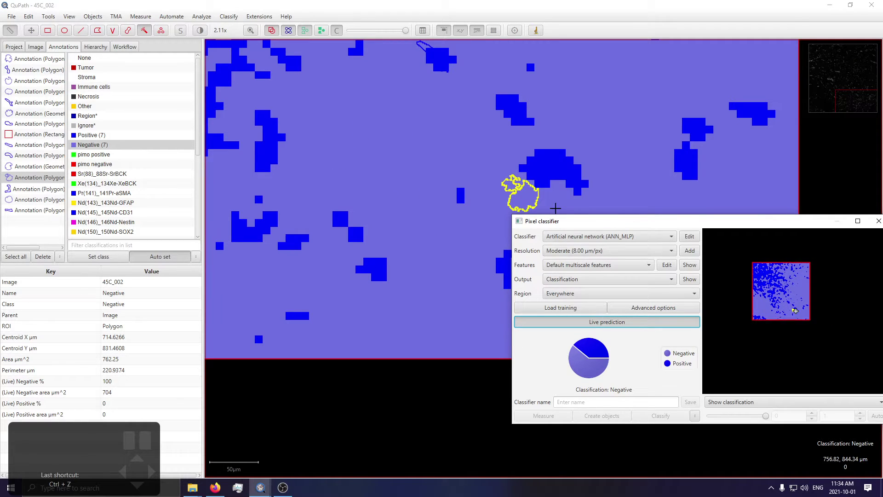
Set the classifier resolution to Full (1.00 µm/px) and review the single-channel feature scale options
scroll("up", 3)
scroll("up", 3)
scroll("up", 3)
scroll("up", 3)
scroll("up", 3)
scroll("up", 3)
scroll("up", 3)
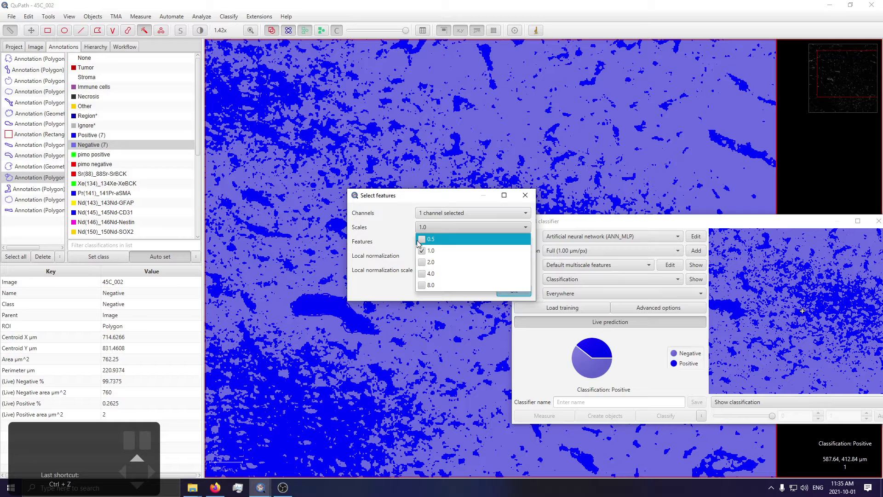
Finish the feature settings and save the neural-network pixel classifier as 'vessels v2'
scroll("up", 3)
scroll("up", 3)
scroll("up", 3)
scroll("up", 3)
scroll("down", 3)
scroll("up", 3)
scroll("up", 3)
Close the classifier window, leaving the Positive and Negative training outlines on the plain image
left_click_drag(407, 34, 413, 52)
scroll("up", 3)
scroll("up", 3)
scroll("up", 3)
scroll("up", 3)
scroll("up", 3)
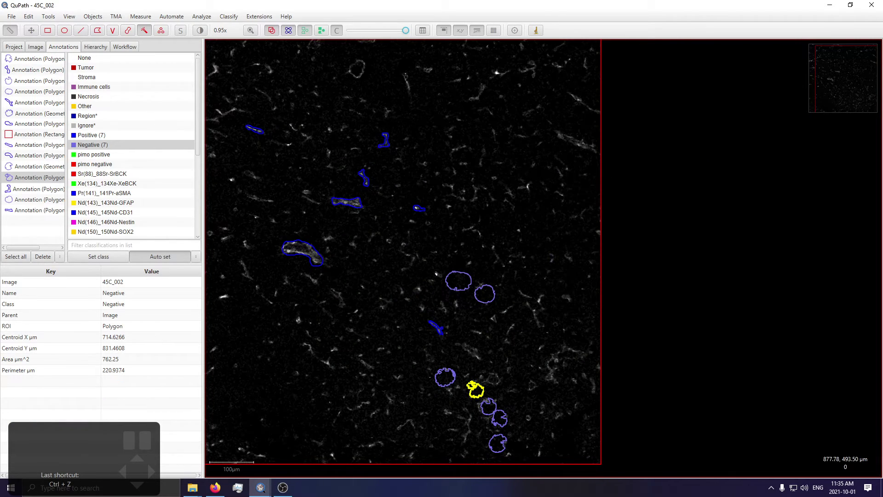
With the full-image rectangle selected, load the saved 'vessels v2' pixel classifier
scroll("down", 3)
left_click(32, 127)
scroll("down", 3)
left_click(33, 135)
Create vessel outline objects across the whole 45C_002 image from the classifier
left_click(180, 20)
scroll("down", 3)
scroll("down", 3)
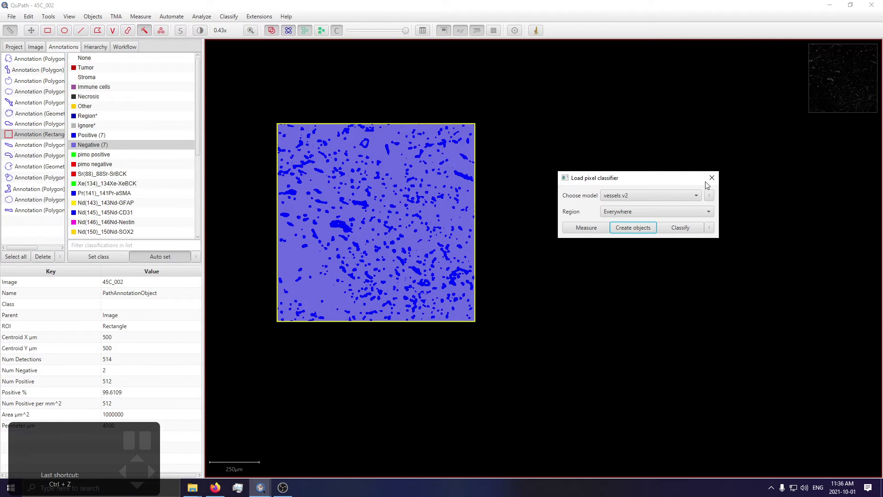
scroll("up", 3)
scroll("up", 3)
Select items at the bottom of the QuPath panel to check the new vessel detections
left_click(113, 384)
left_click(109, 401)
left_click(121, 405)
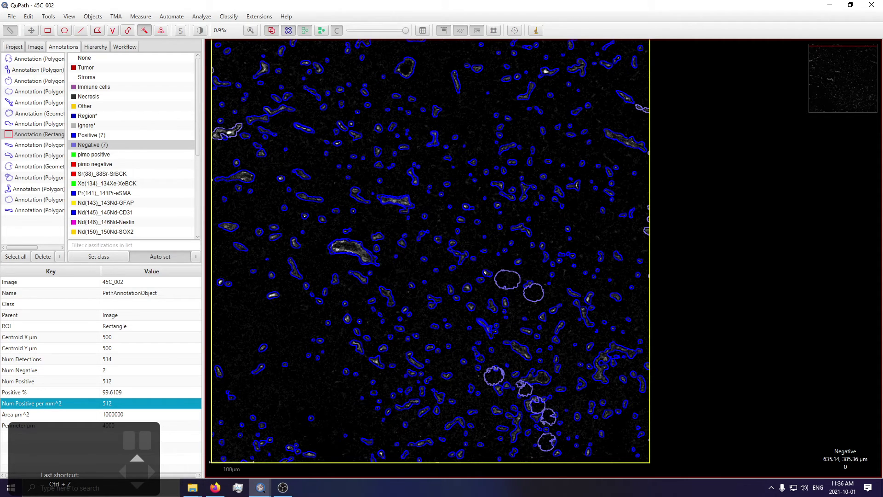
Zoom out over 45C_002 to review the vessels v2 outlines on the whole image
scroll("down", 3)
scroll("down", 3)
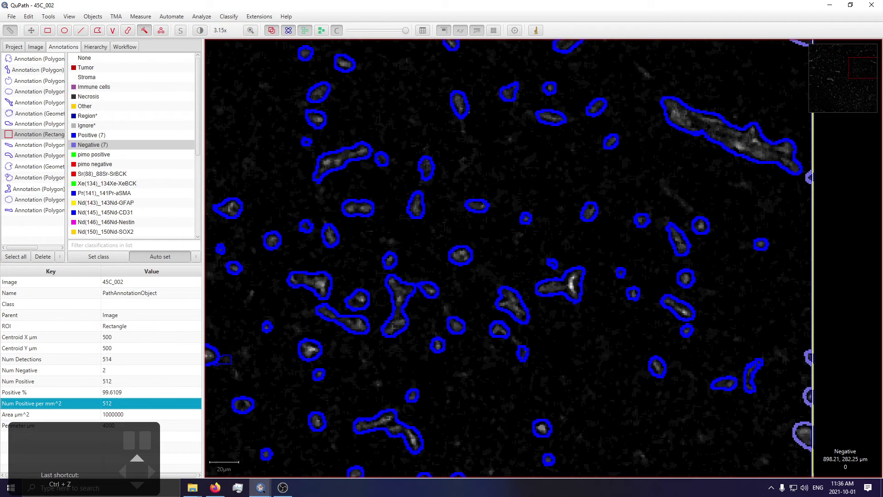
scroll("down", 3)
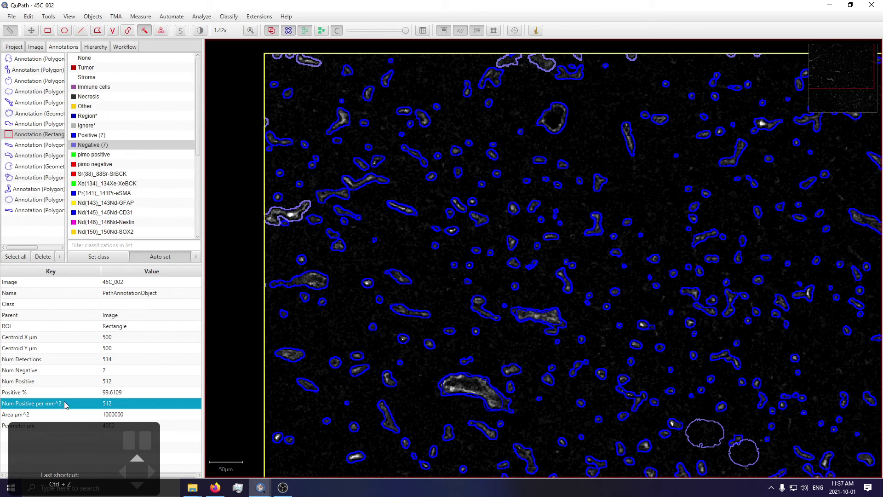
scroll("down", 3)
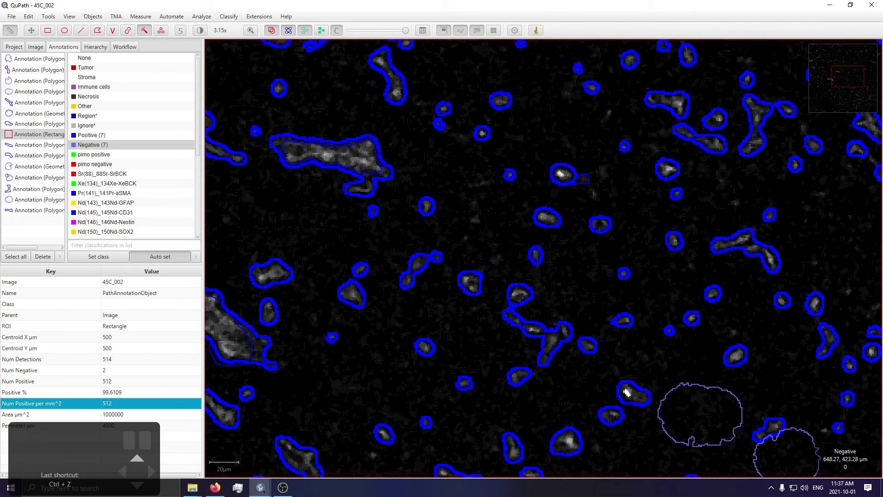
scroll("down", 3)
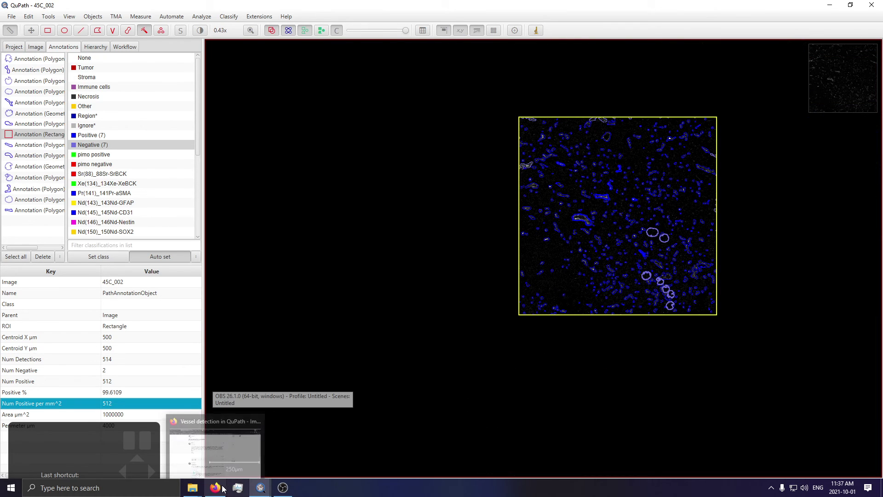